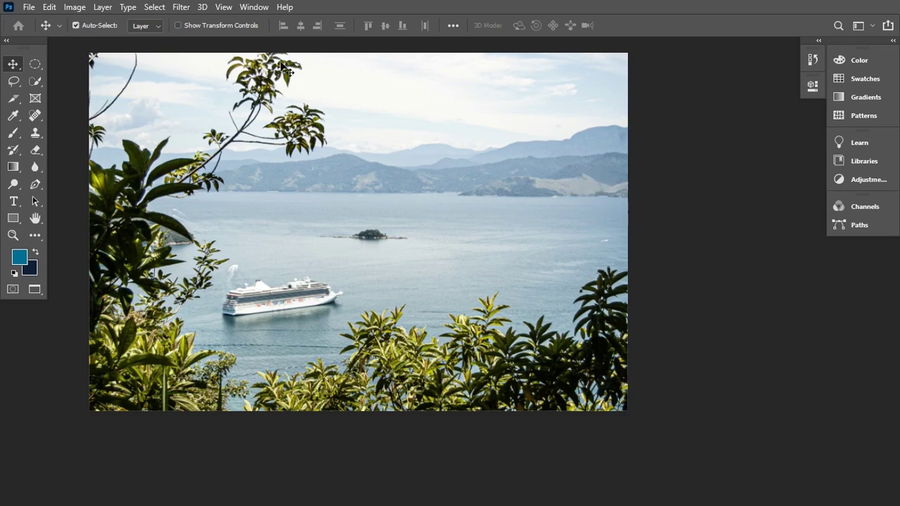
Step: Show the Layers panel from the Window menu, then close its floating window again
left_click(259, 17)
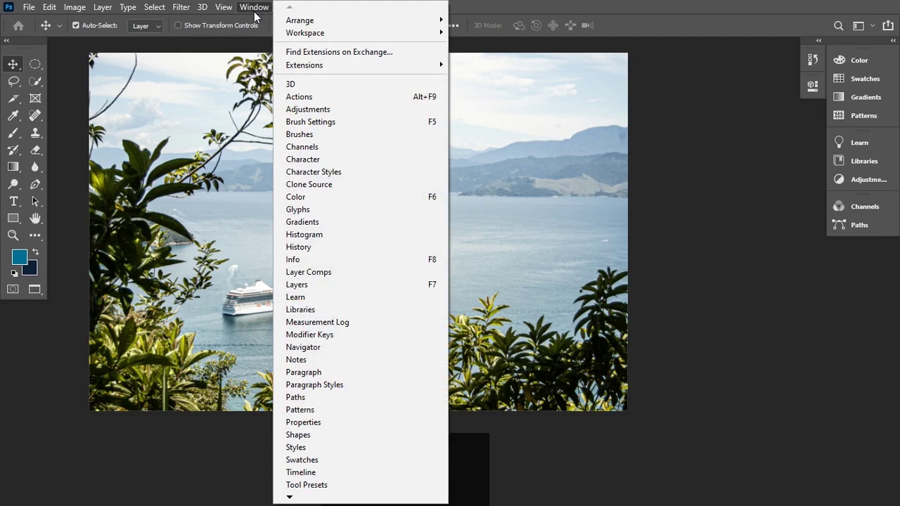
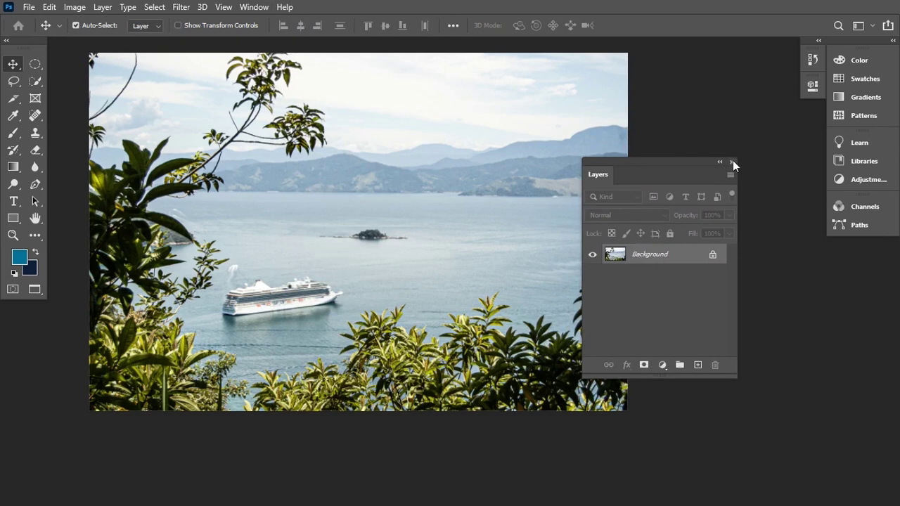
left_click(738, 169)
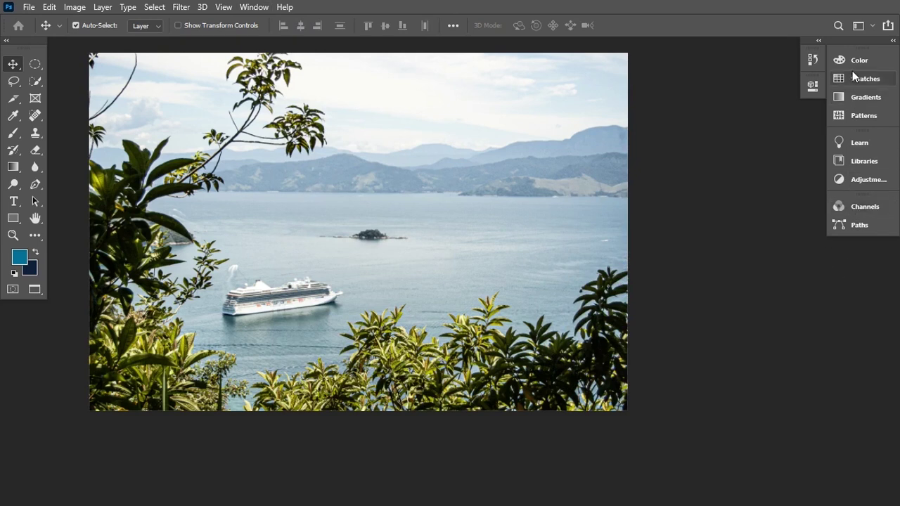
Step: Reset the Essentials workspace and drag the Layers panel out to float on its own
left_click(864, 34)
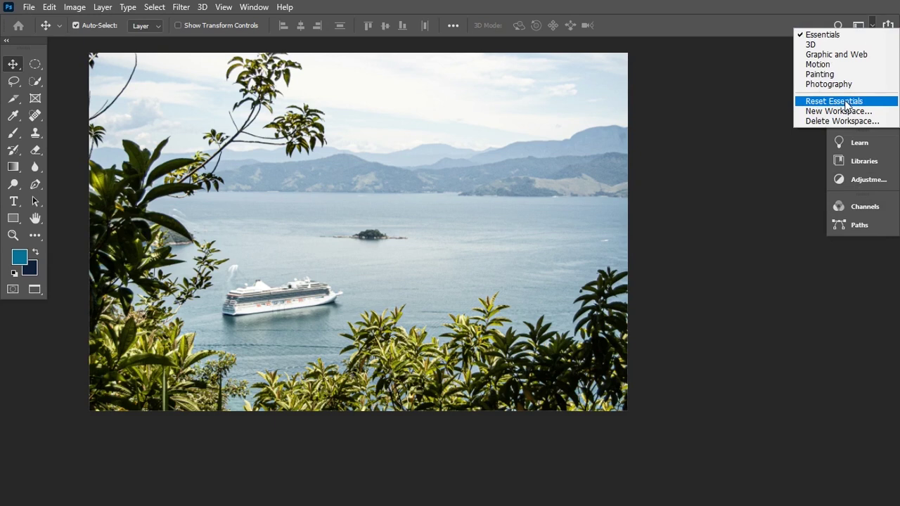
left_click(850, 107)
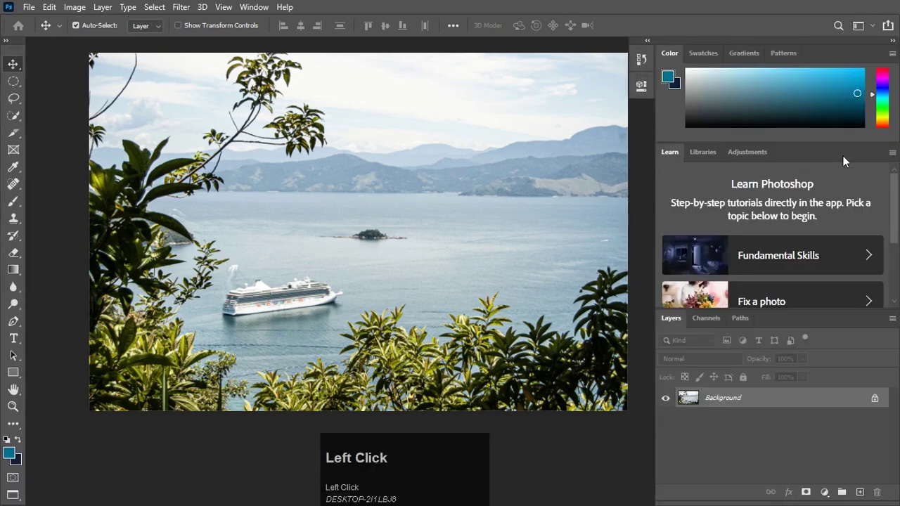
left_click_drag(675, 321, 444, 280)
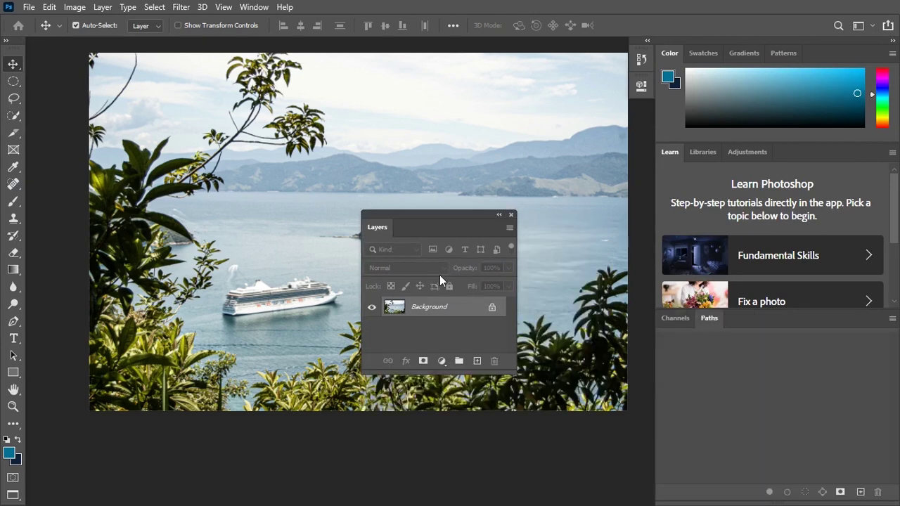
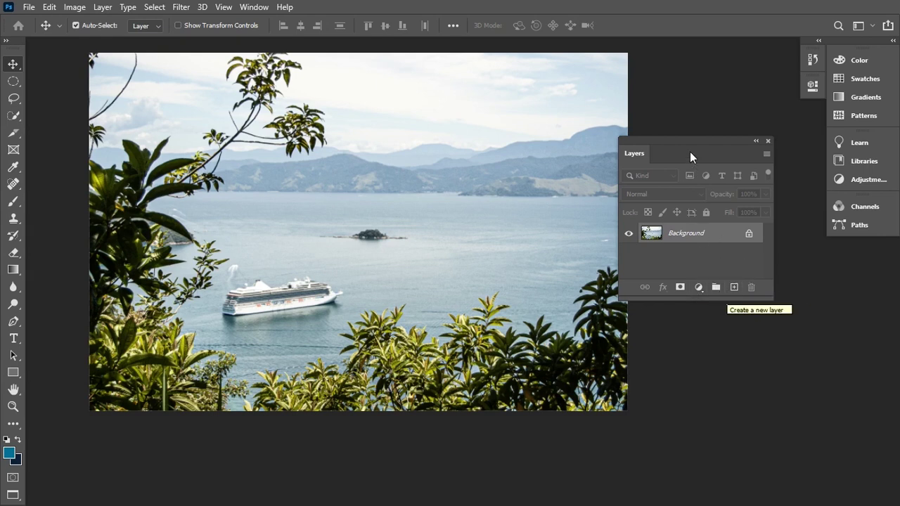
left_click_drag(687, 155, 732, 261)
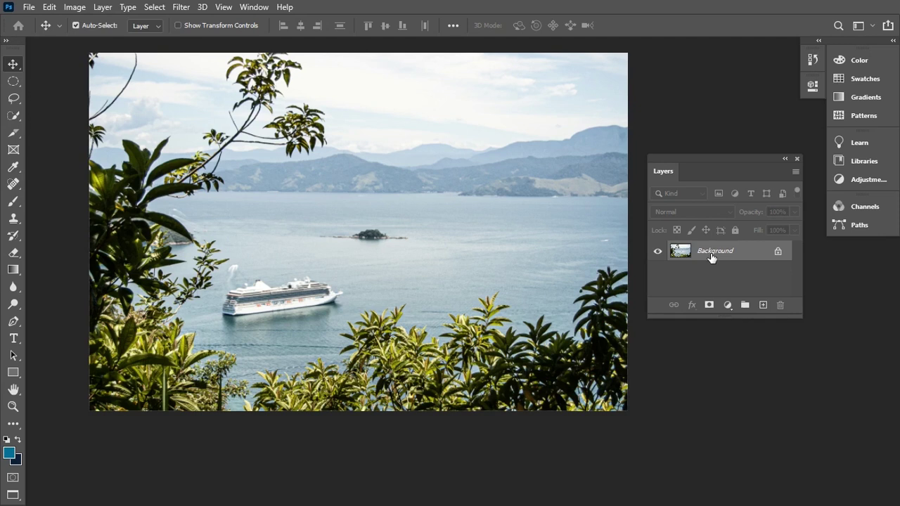
left_click(571, 120)
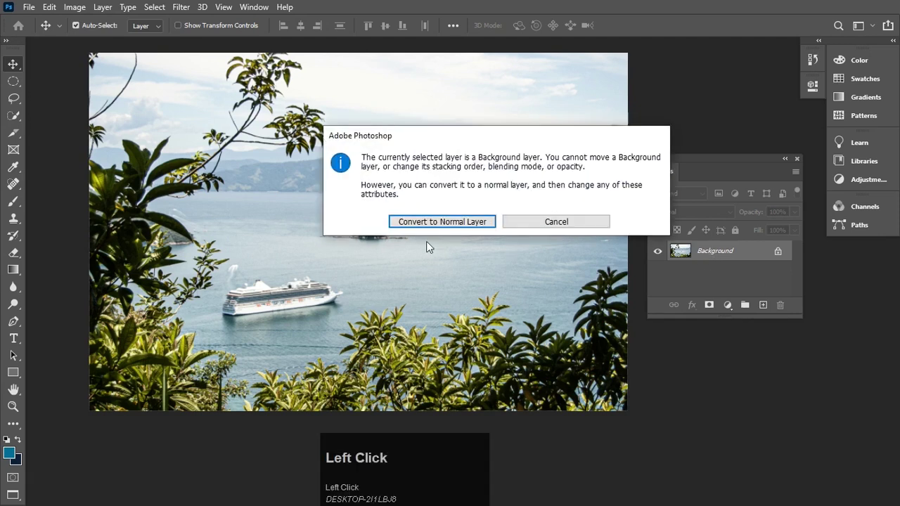
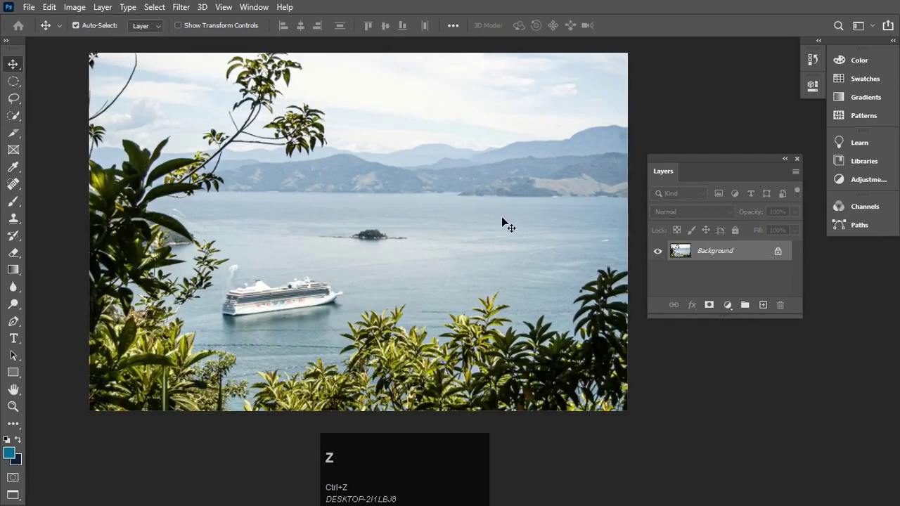
Step: Unlock the Background into Layer 0 and add a new empty Layer 1 above it
left_click(493, 170)
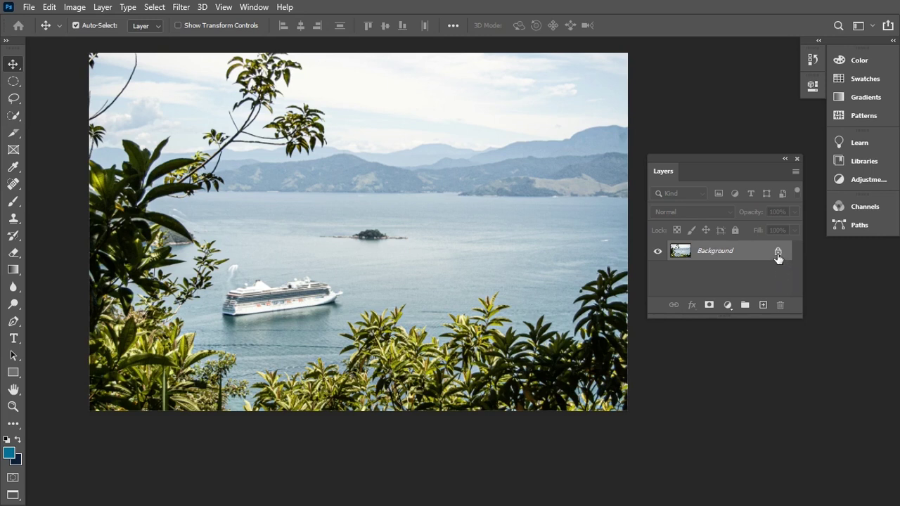
left_click(779, 257)
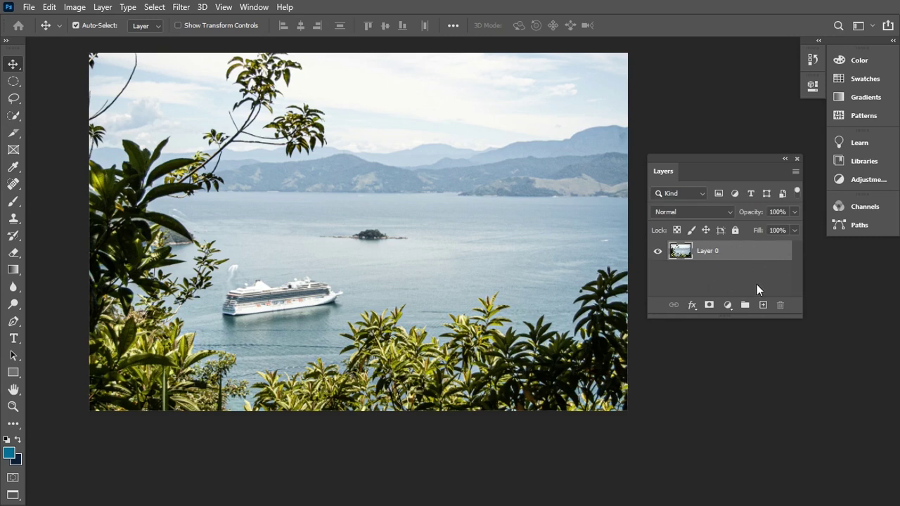
left_click_drag(366, 201, 345, 198)
key("ctrl+z")
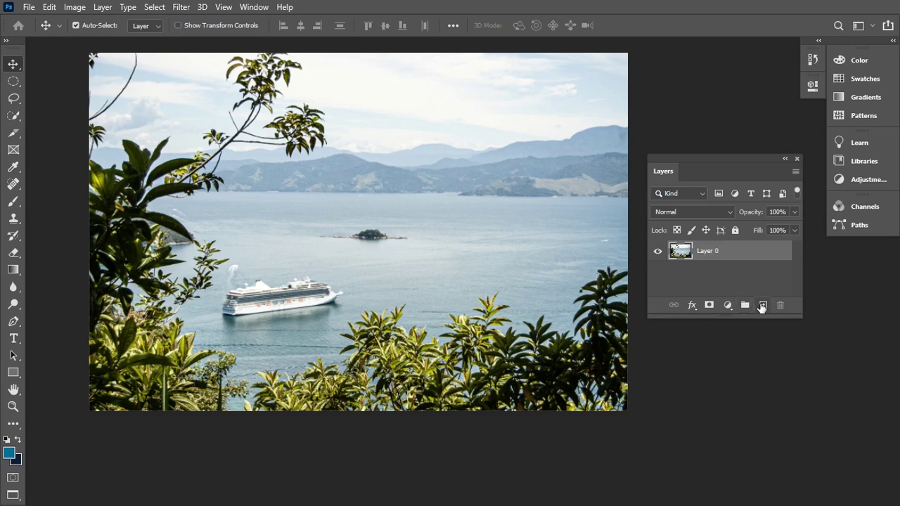
left_click(762, 307)
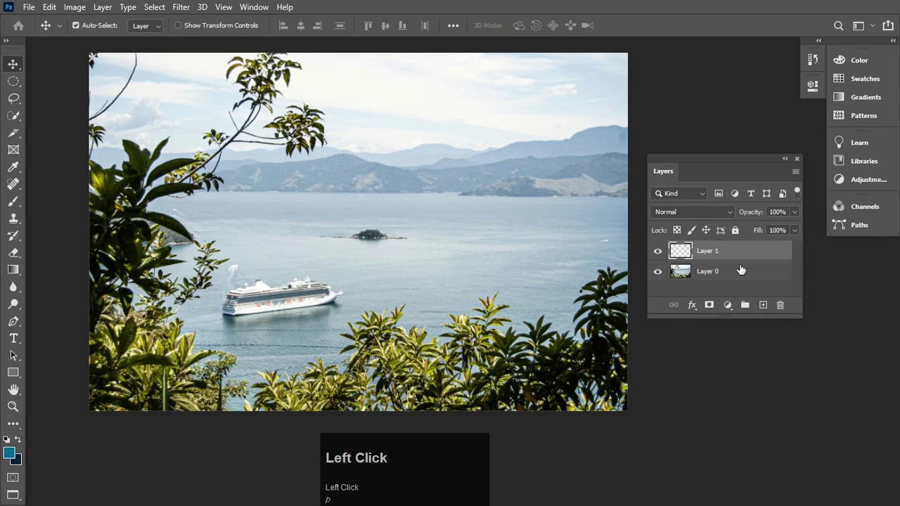
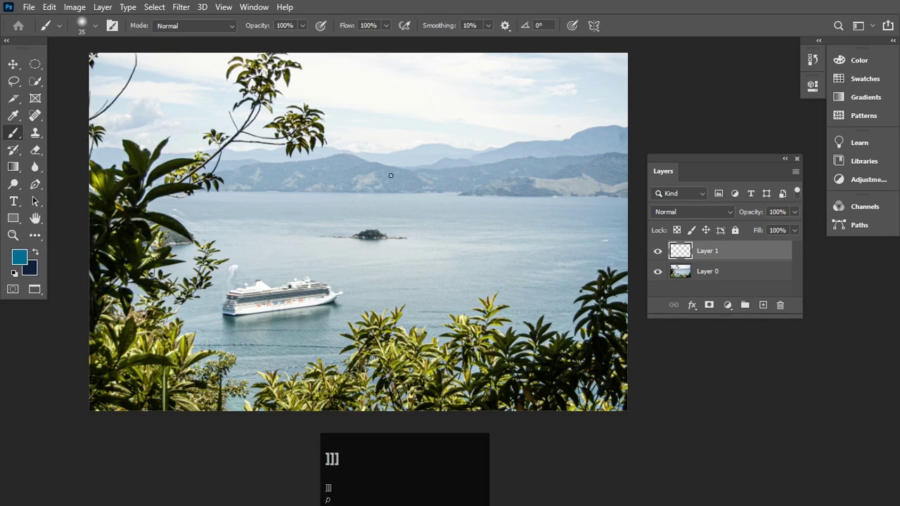
Step: Enlarge the brush with ] to about 300 px for a thick soft stroke
type("]]]]]]]]]]]]]]]]]]]]]]")
key("]")
type("]]]")
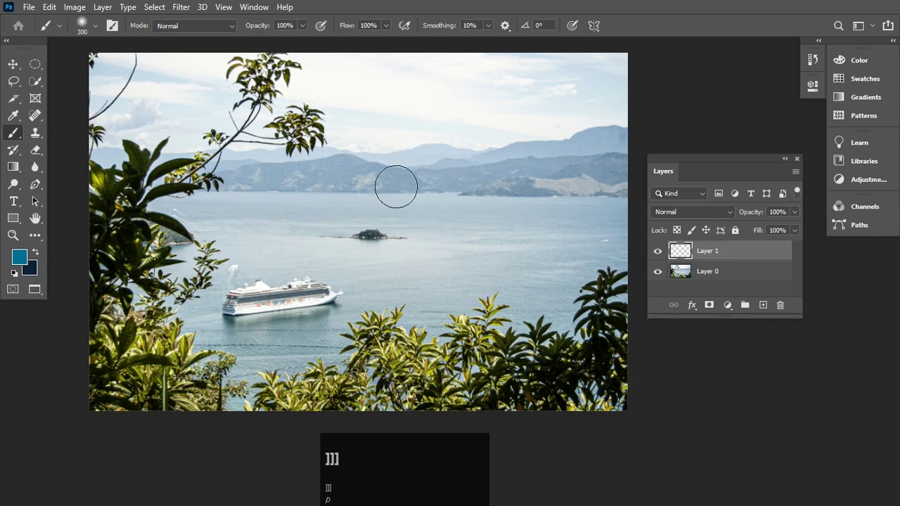
type("]]]")
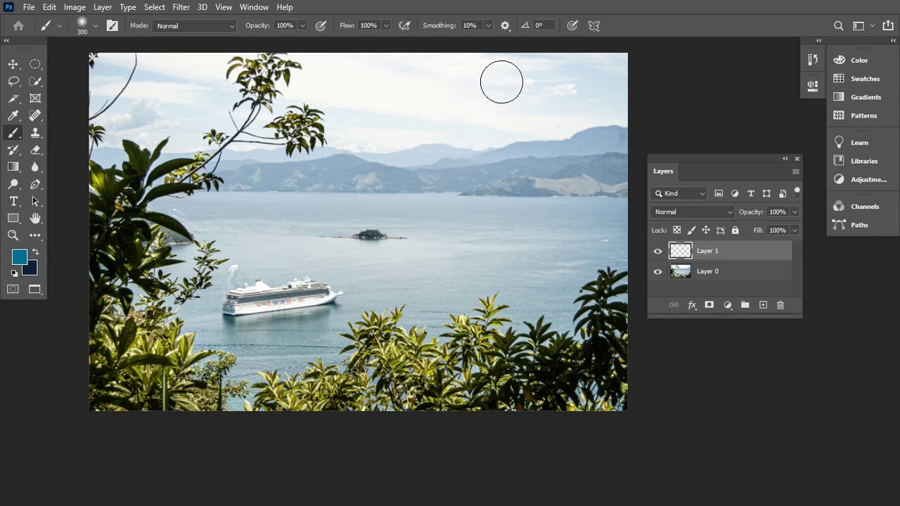
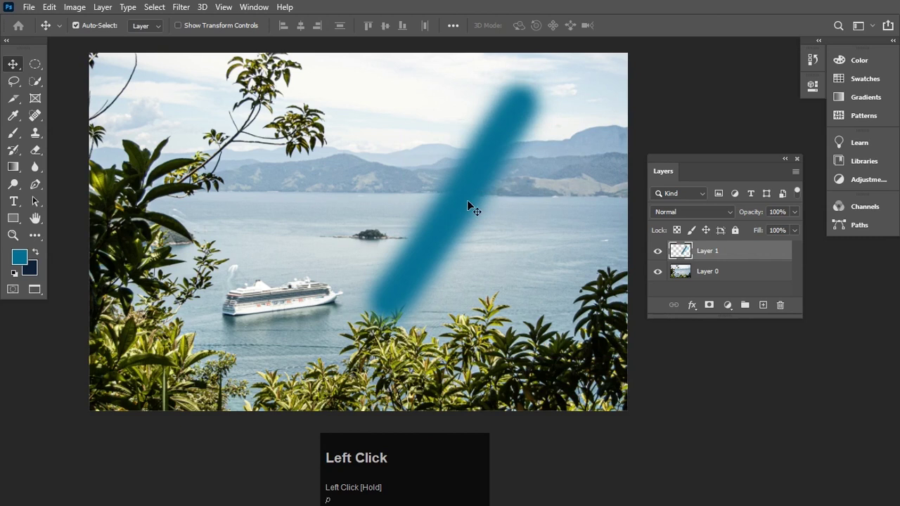
Step: Nudge the teal stroke over the bay, then delete its Layer 1 via the trash icon
left_click_drag(490, 181, 740, 250)
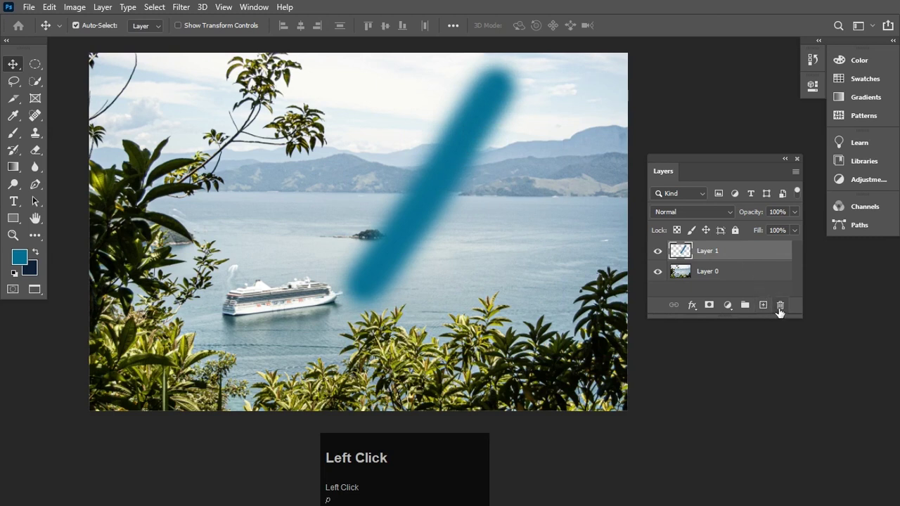
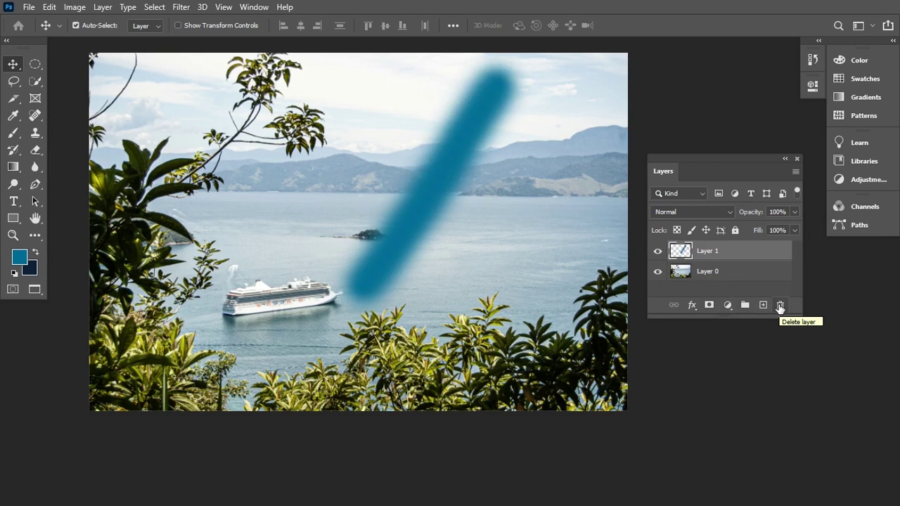
type("p")
left_click(780, 308)
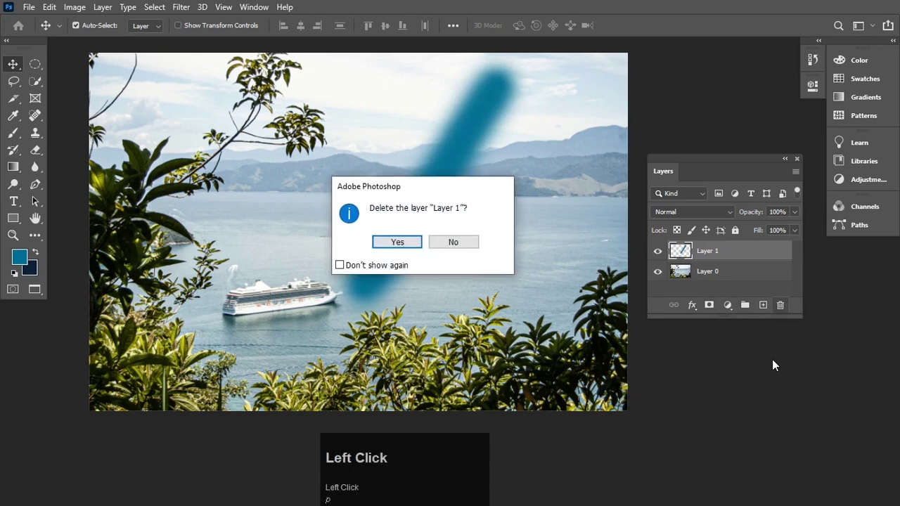
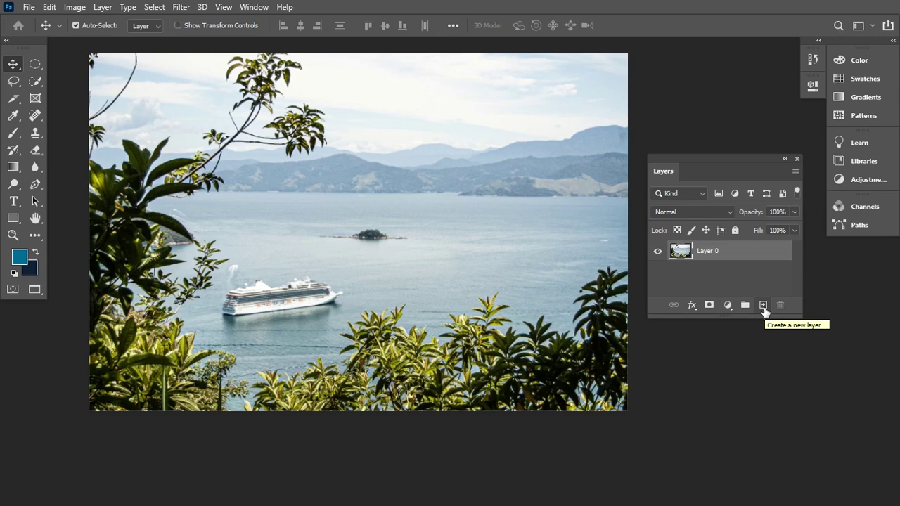
Step: Make dark navy the painting colour for the letter strokes
key("ctrl+z")
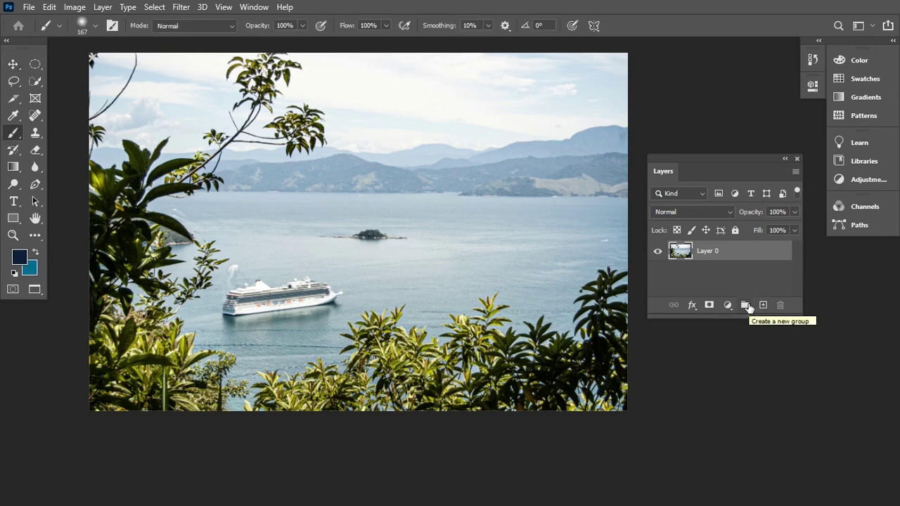
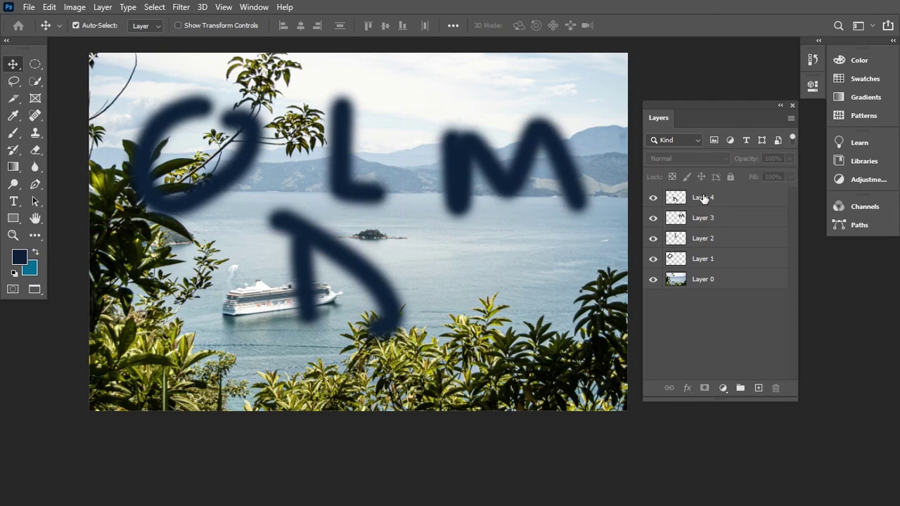
Step: Select Layers 1–4, the four painted letter layers, together in the Layers panel
left_click(705, 197)
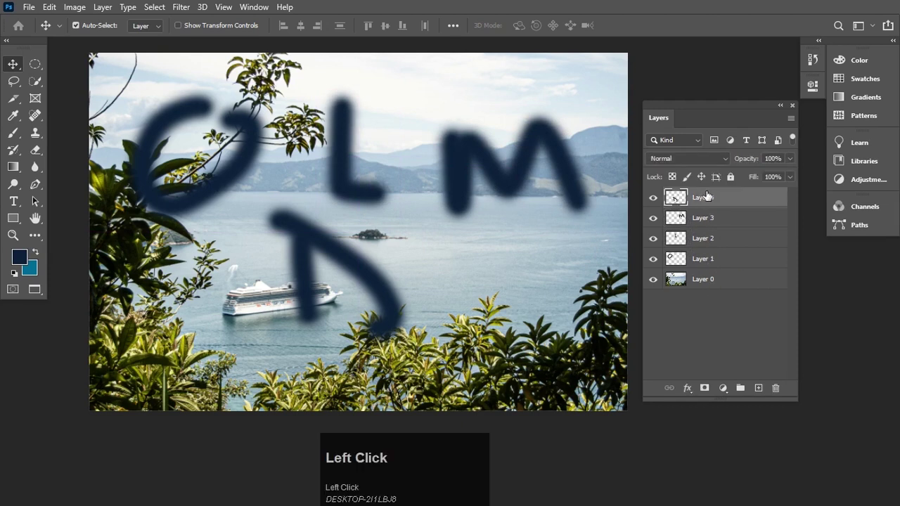
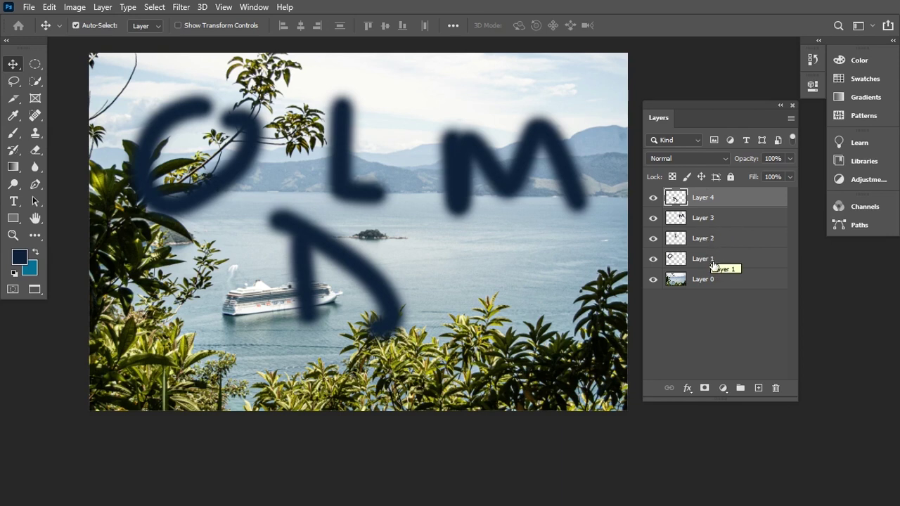
left_click(705, 200)
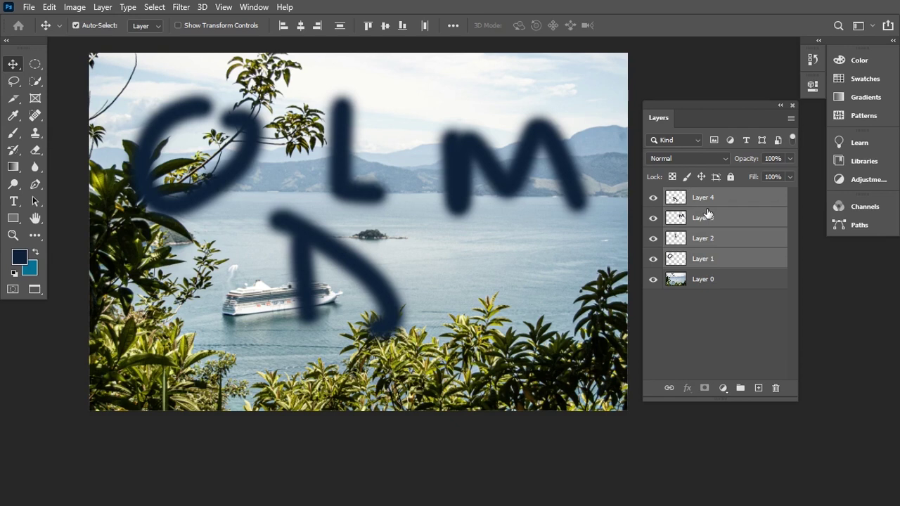
left_click(735, 329)
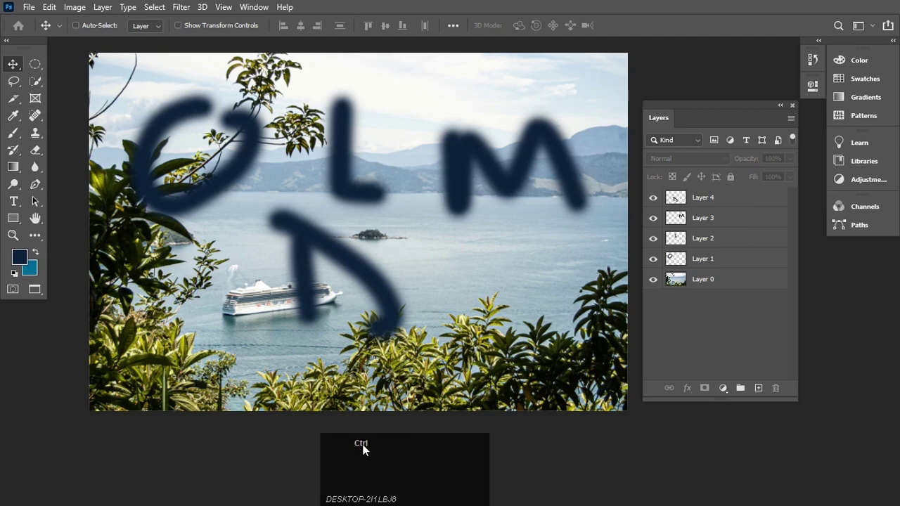
left_click(724, 200)
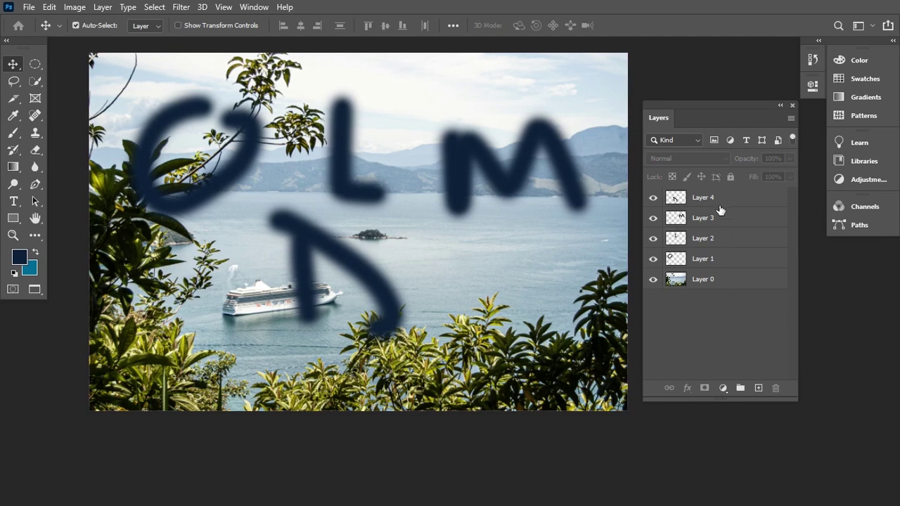
left_click(717, 199)
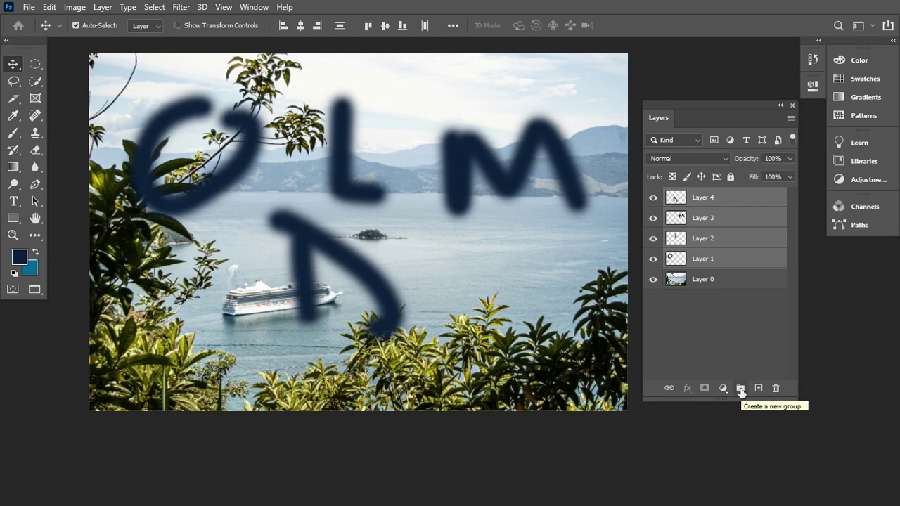
Step: Group the four letter layers into Group 1 and expand it to show its contents
left_click(742, 392)
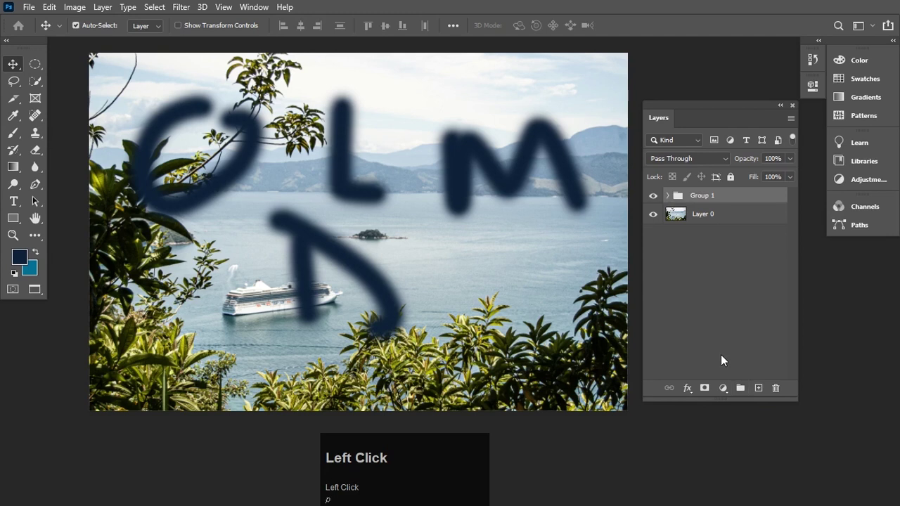
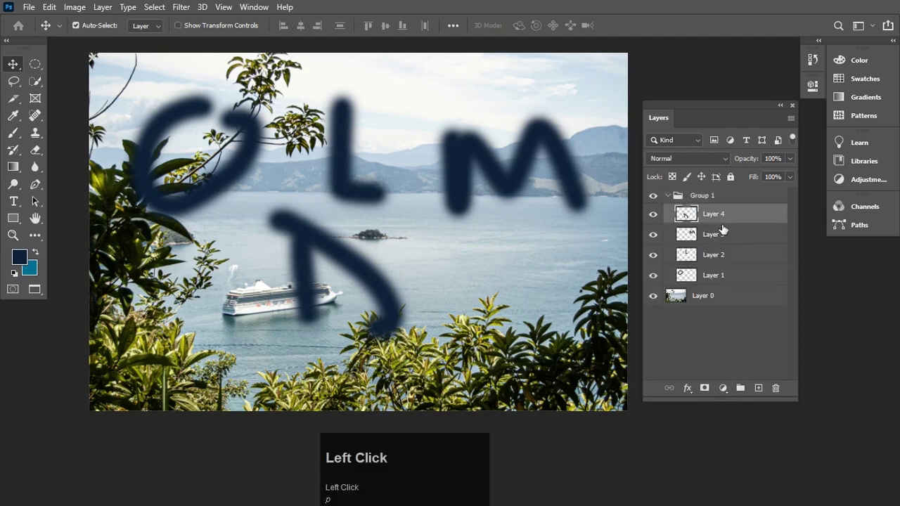
left_click(723, 237)
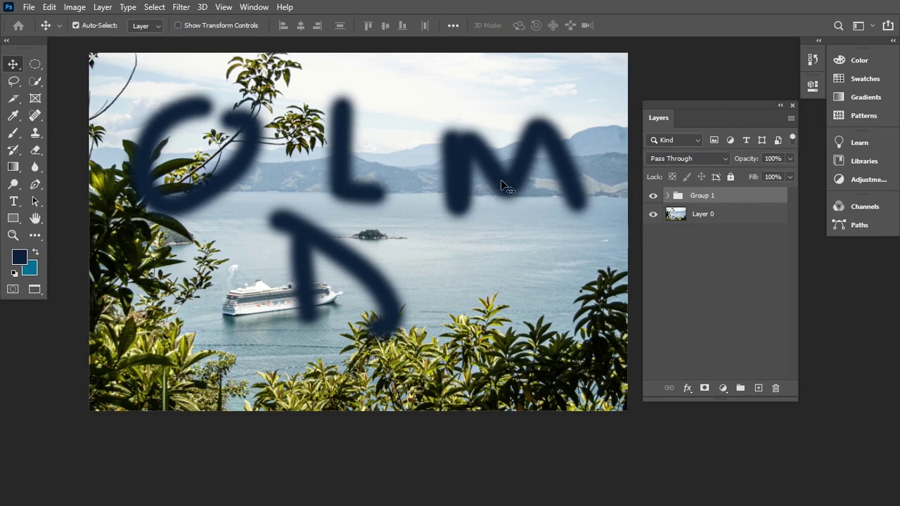
Step: Move the M stroke lower and further right over the water, then collapse Group 1
left_click_drag(508, 187, 435, 144)
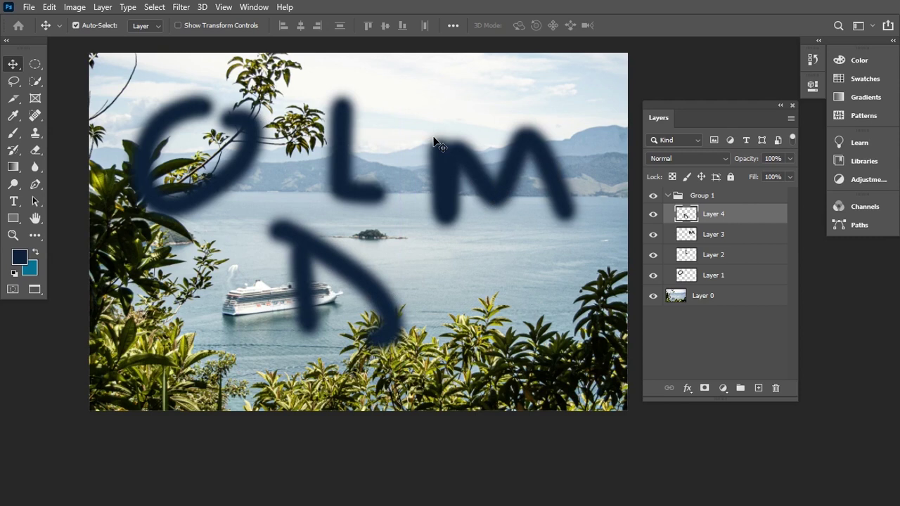
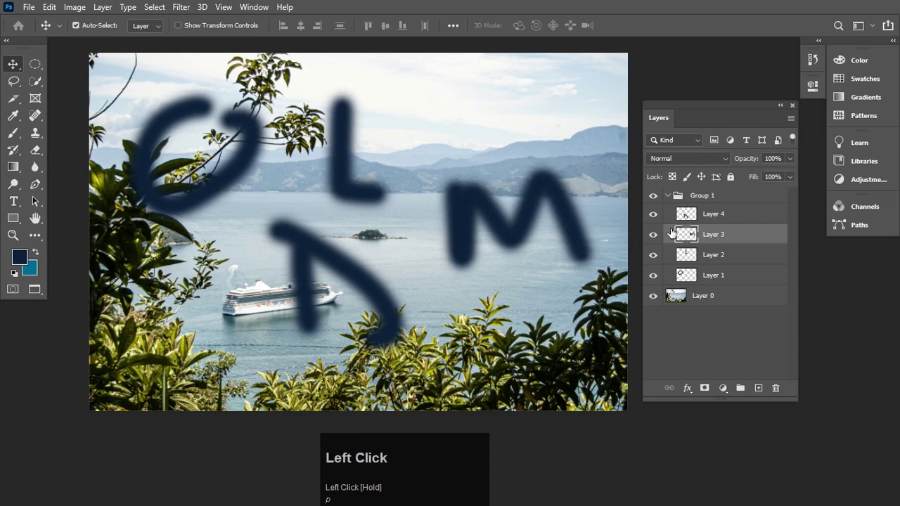
left_click(348, 151)
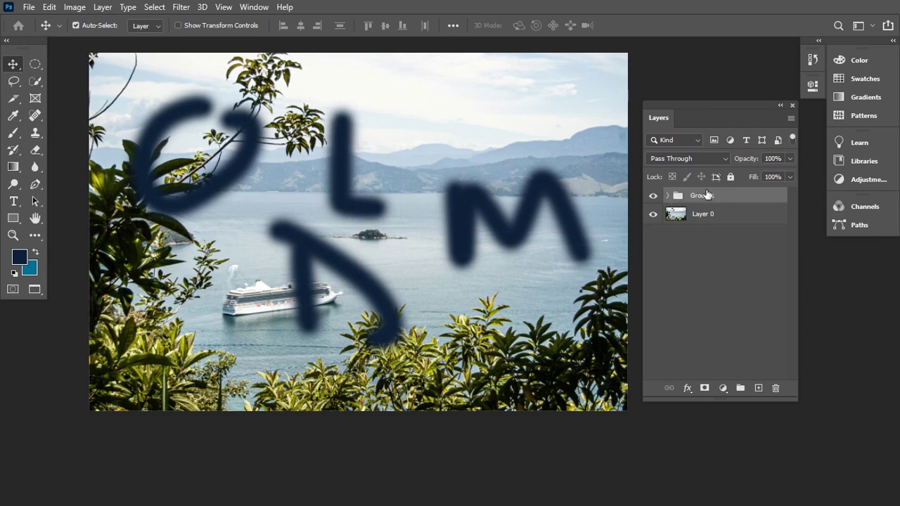
Step: Drag Group 1 onto the trash icon, removing all four letter strokes
left_click_drag(704, 195, 740, 236)
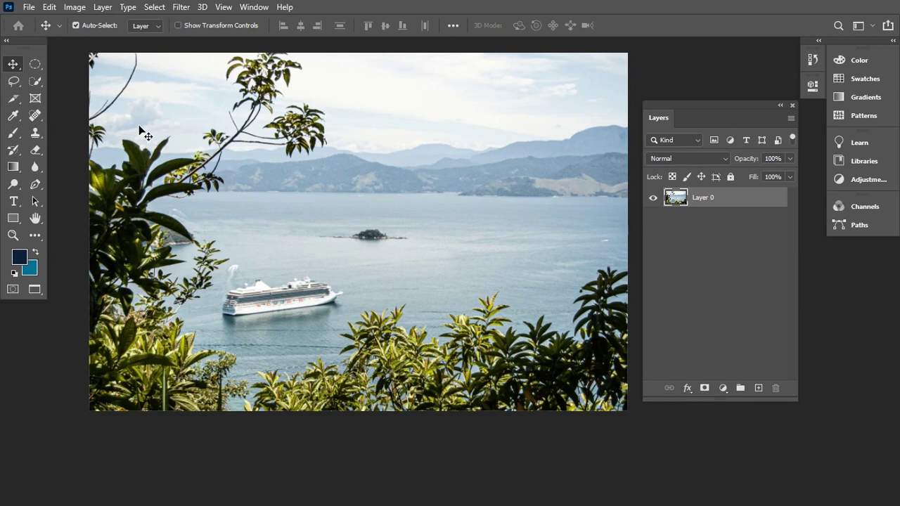
Step: Begin bringing the lake photo into the bay document via the File menu
left_click(33, 14)
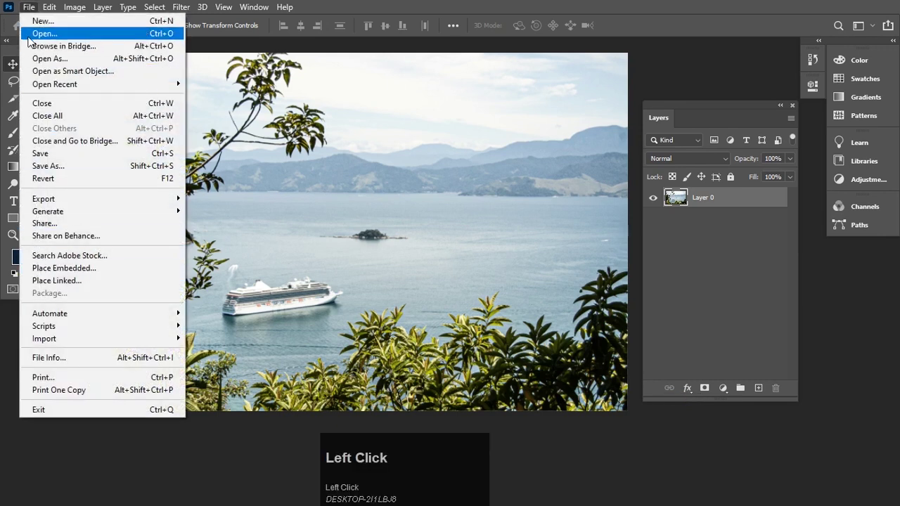
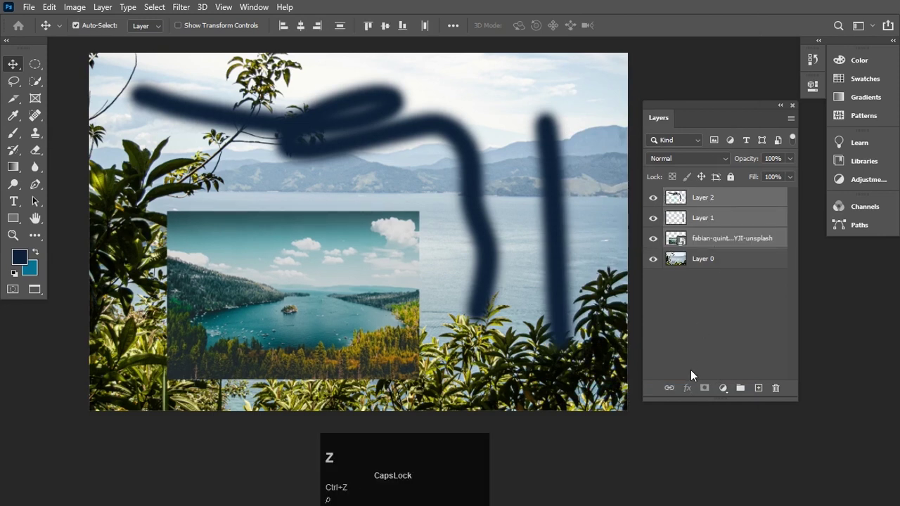
Step: Link the lake photo with both dark-blue stroke layers and nudge them together
left_click(664, 393)
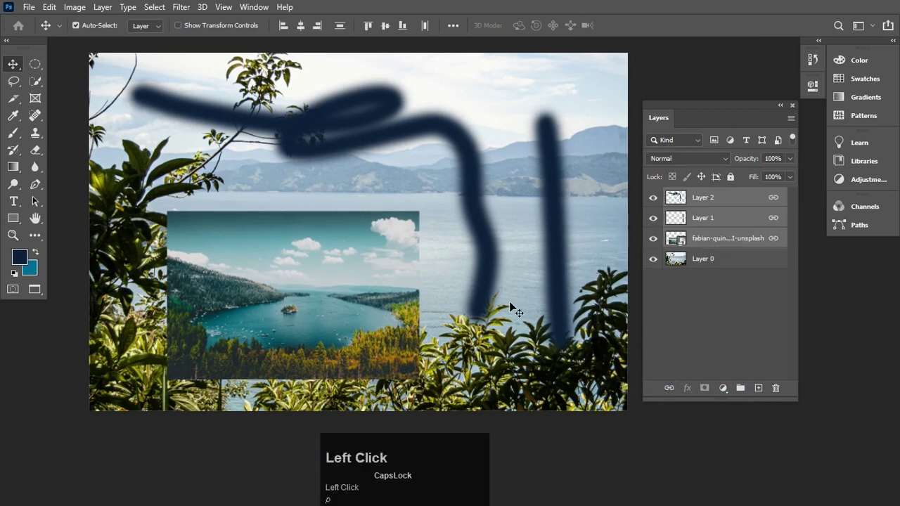
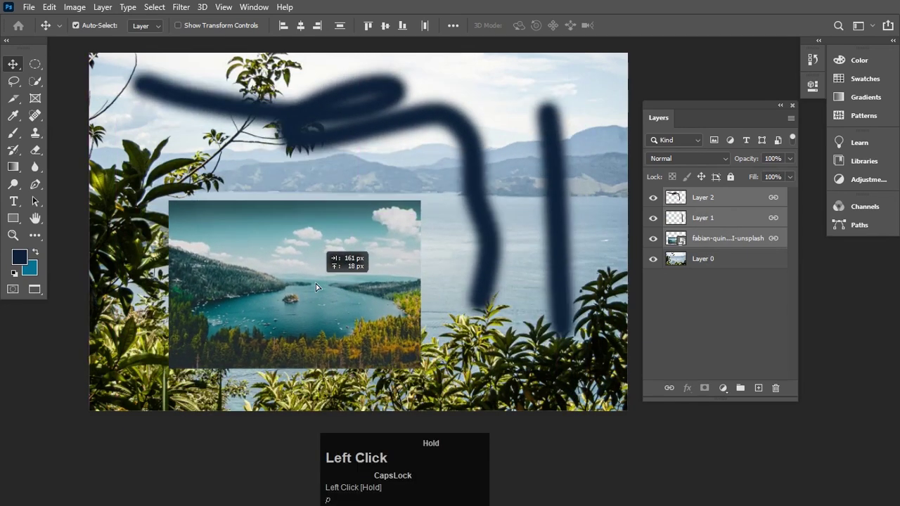
type("pp")
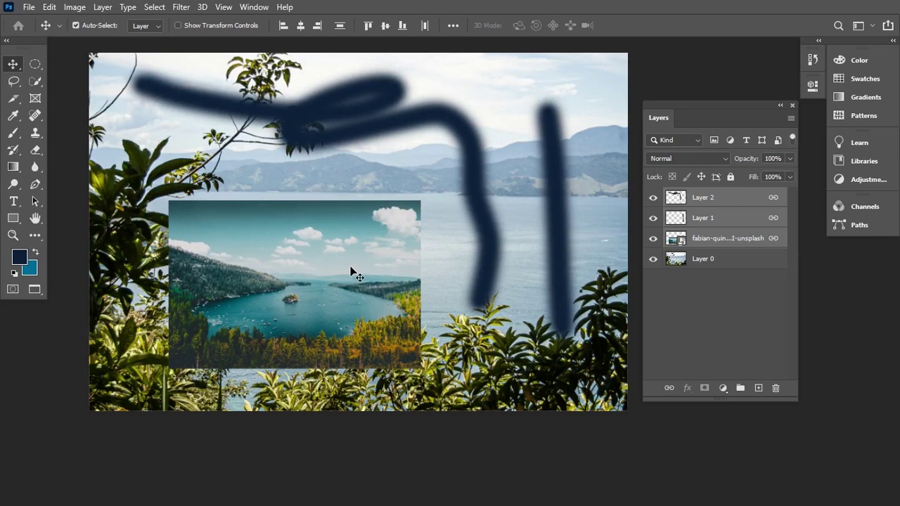